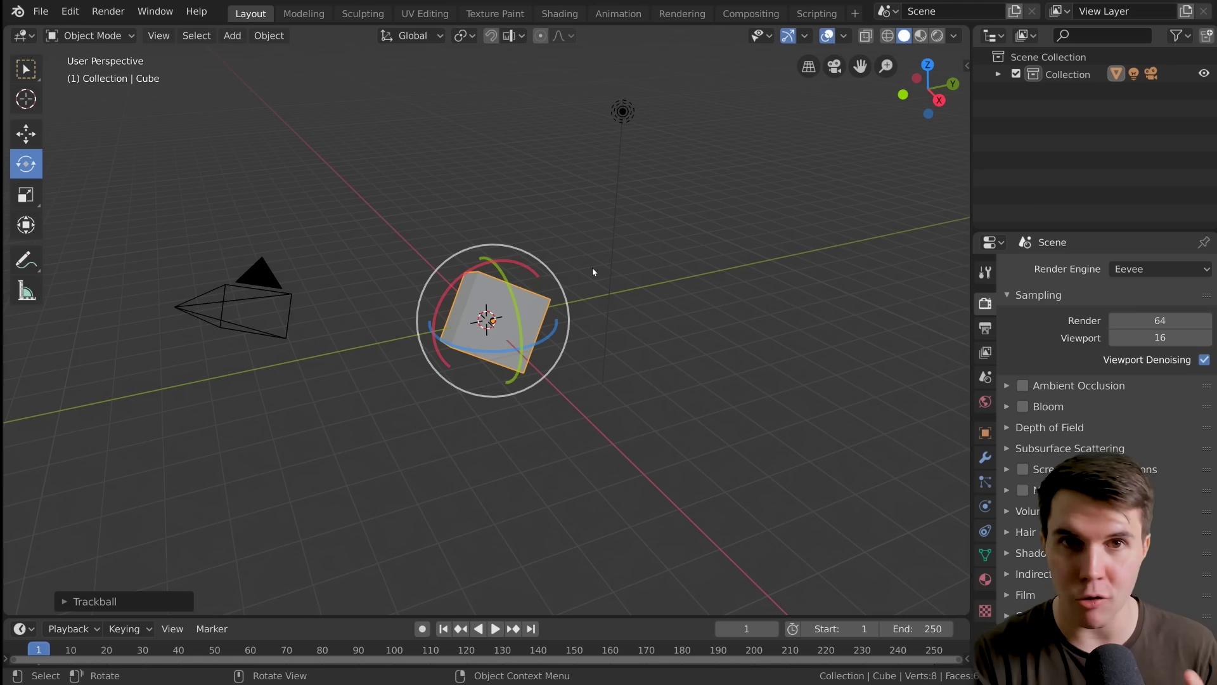
Step: Undo the cube's rotation with Ctrl+Z so it sits unrotated again
left_click(499, 311)
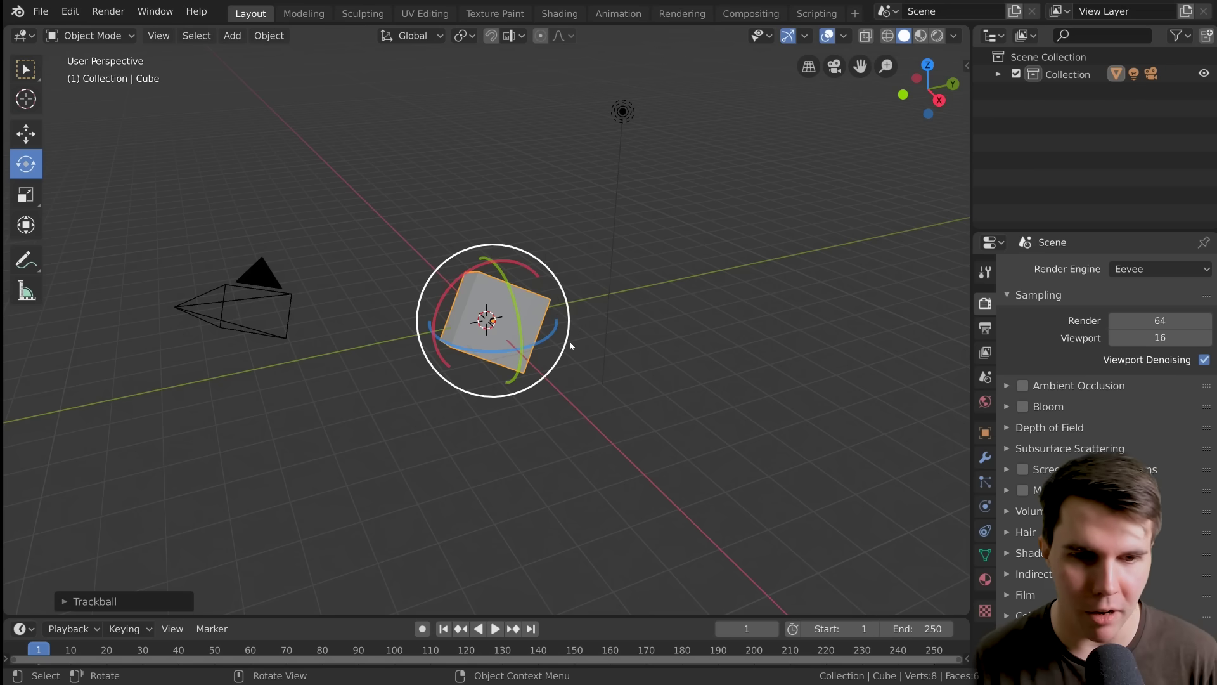
key("ctrl+z")
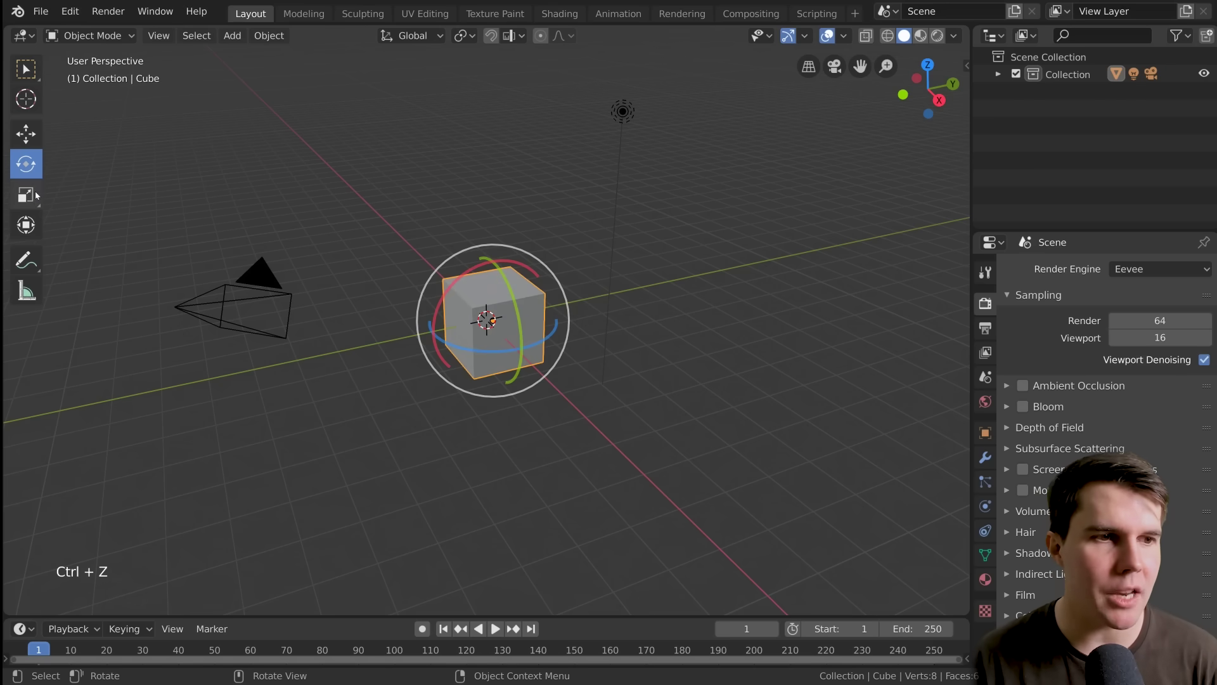
Step: Try the Scale tool on the cube, then cancel the enlargement back to normal size
left_click(40, 193)
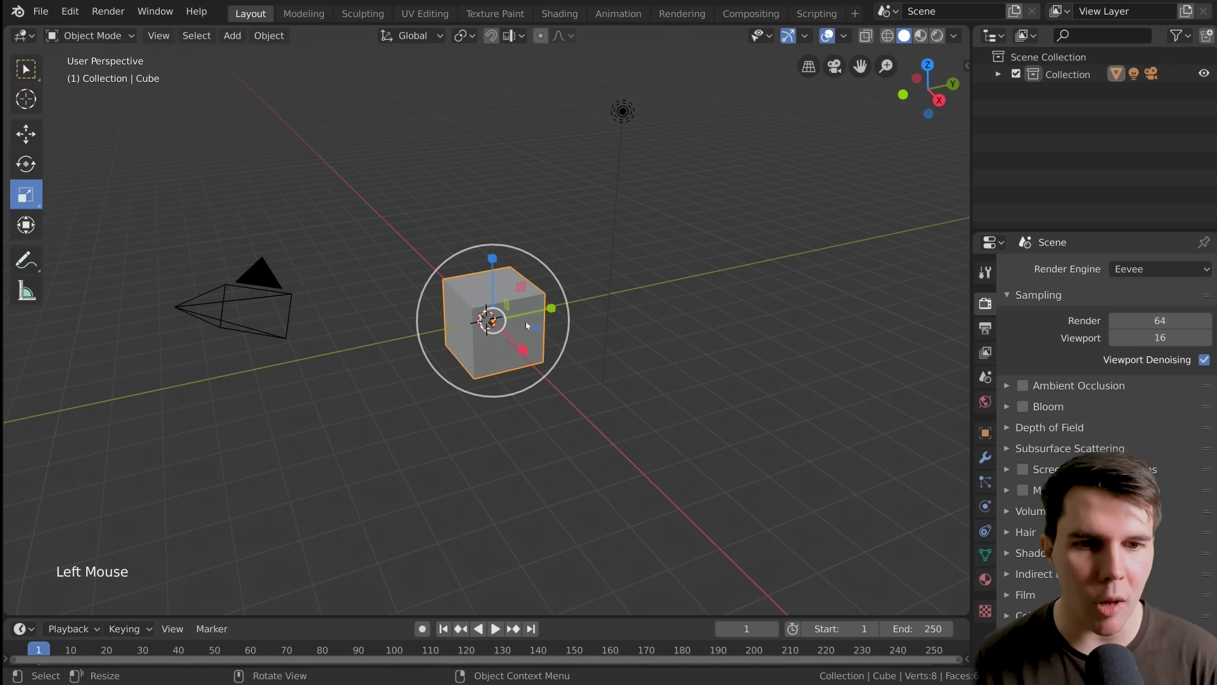
left_click(497, 262)
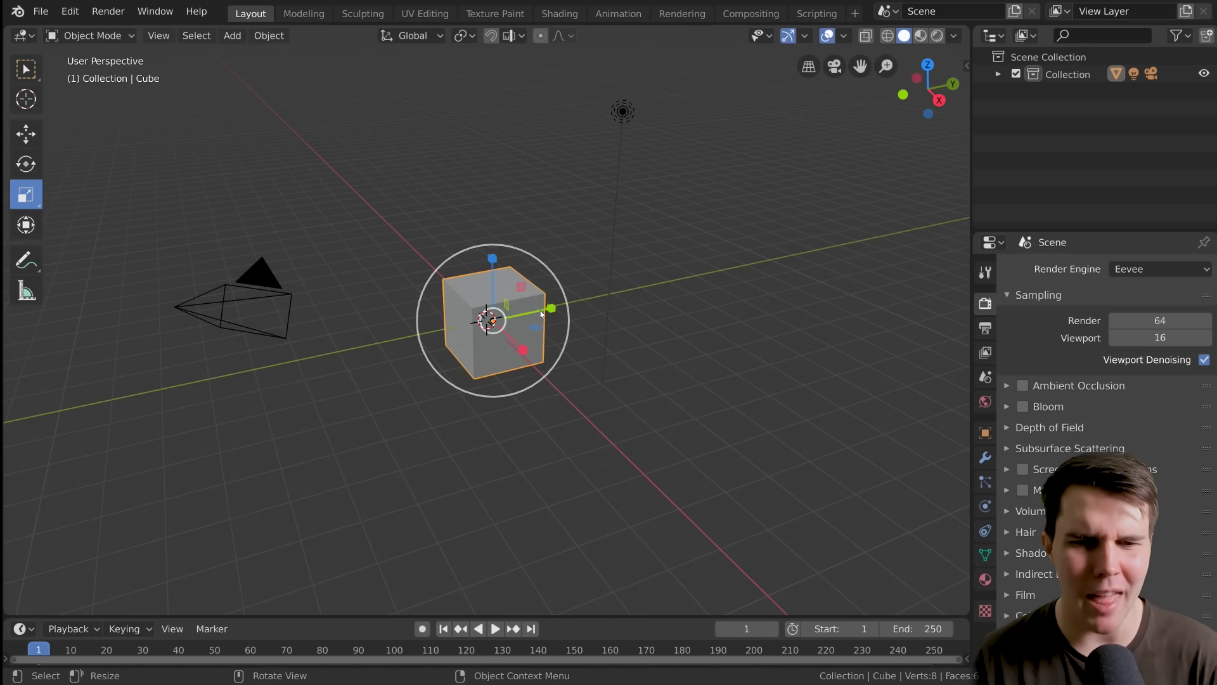
left_click(544, 312)
left_click(525, 350)
left_click(527, 291)
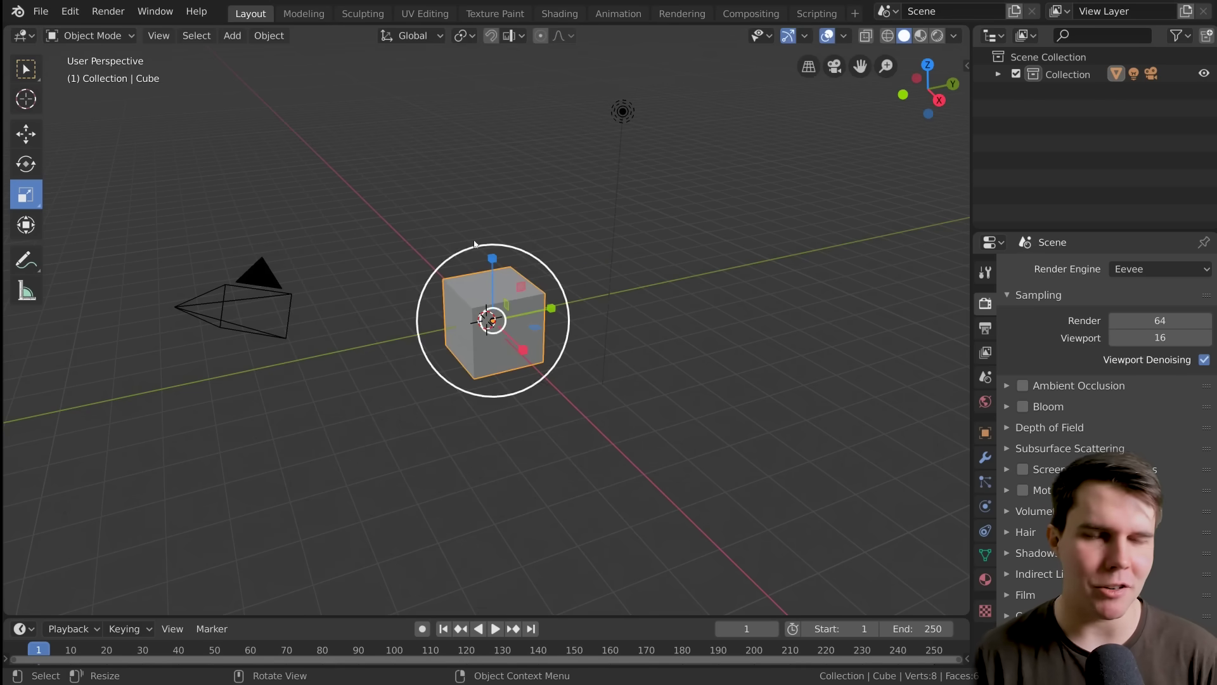
left_click(530, 262)
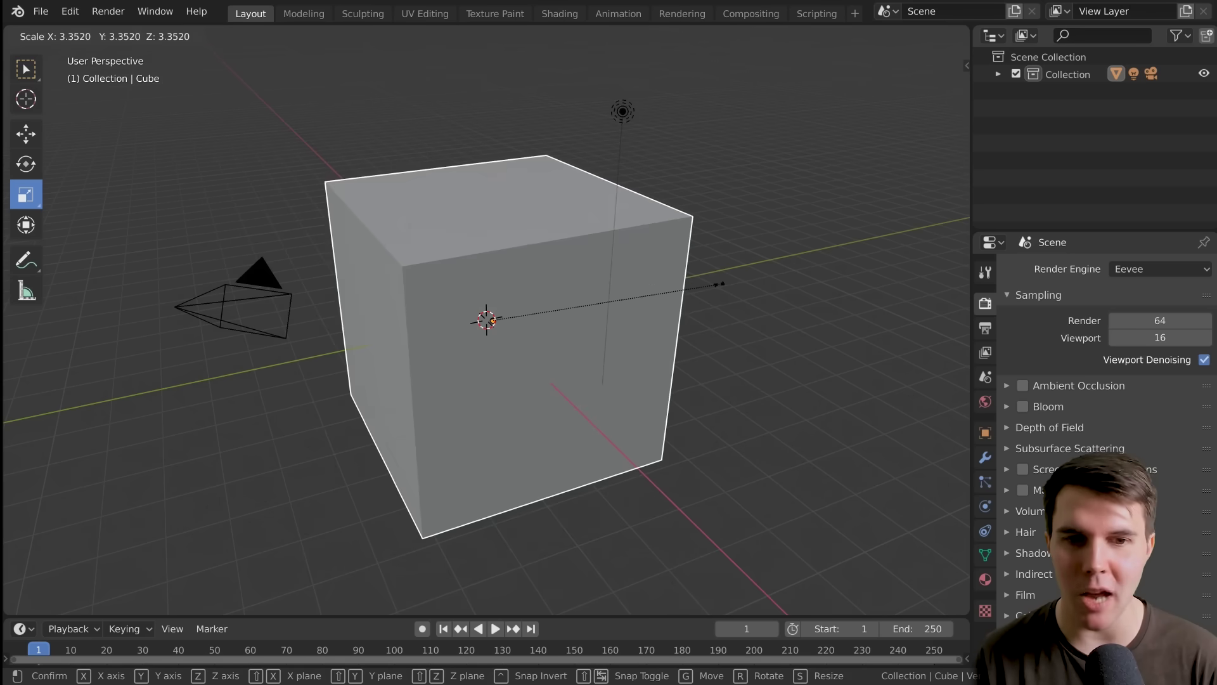
left_click(31, 159)
Step: Switch the toolbar to the combined move-rotate-scale Transform tool
left_click(37, 196)
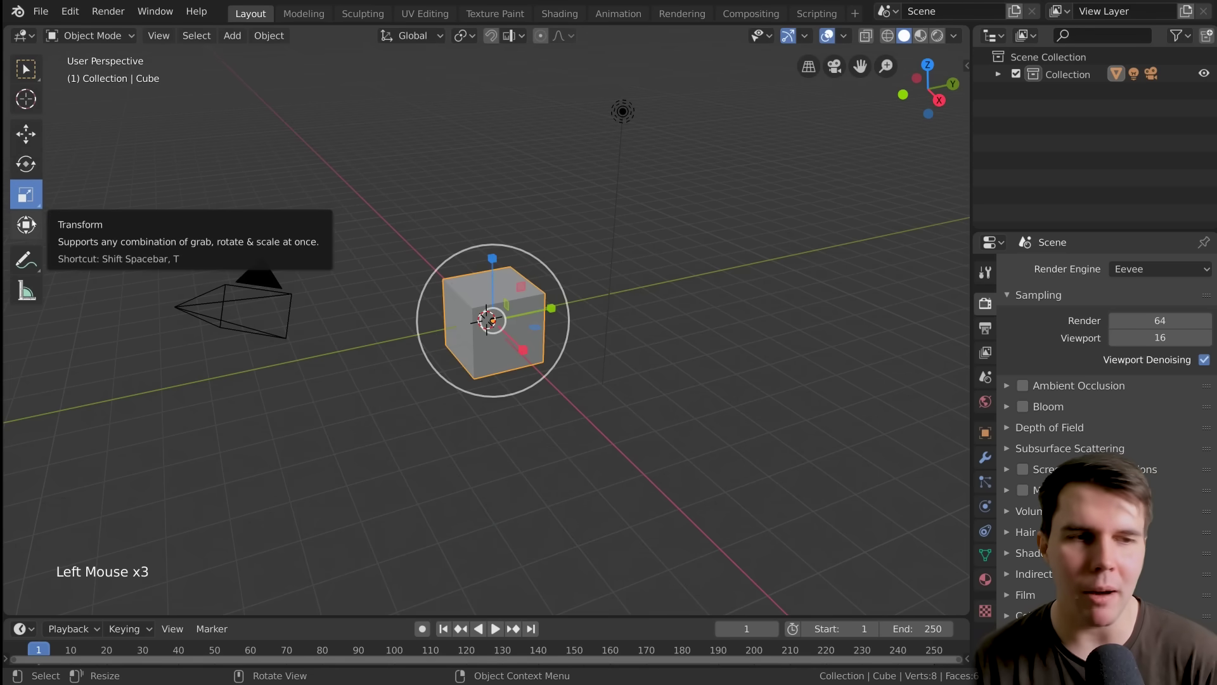
left_click(33, 220)
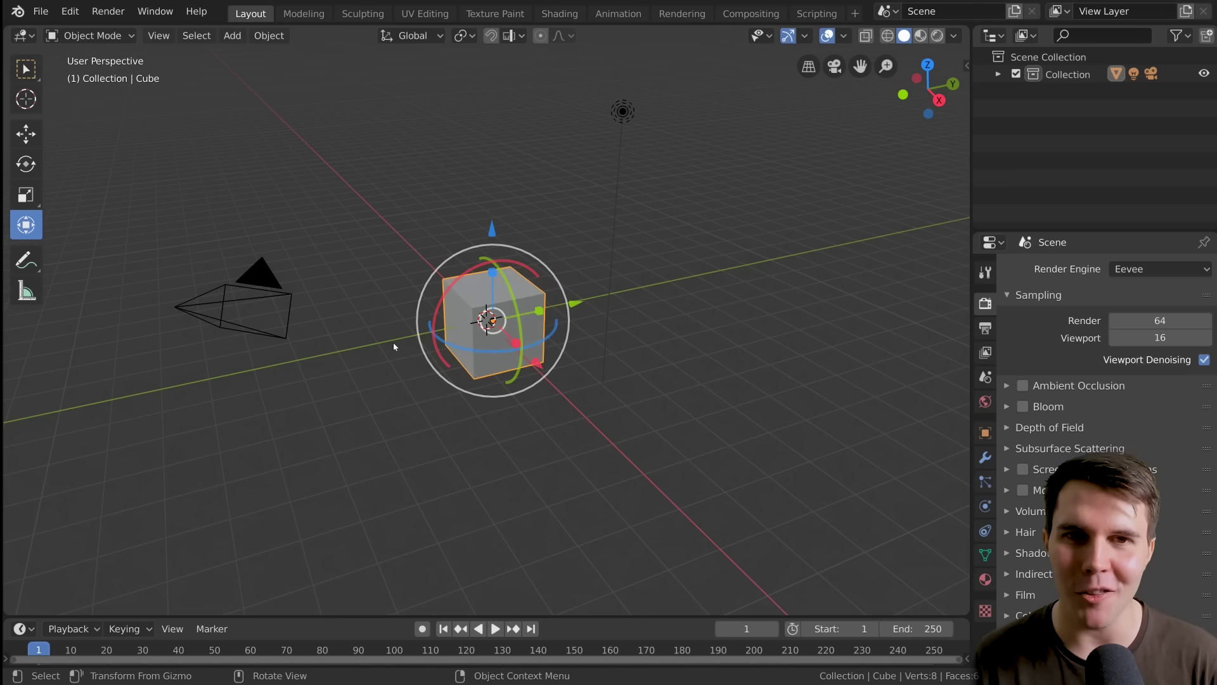
left_click(26, 137)
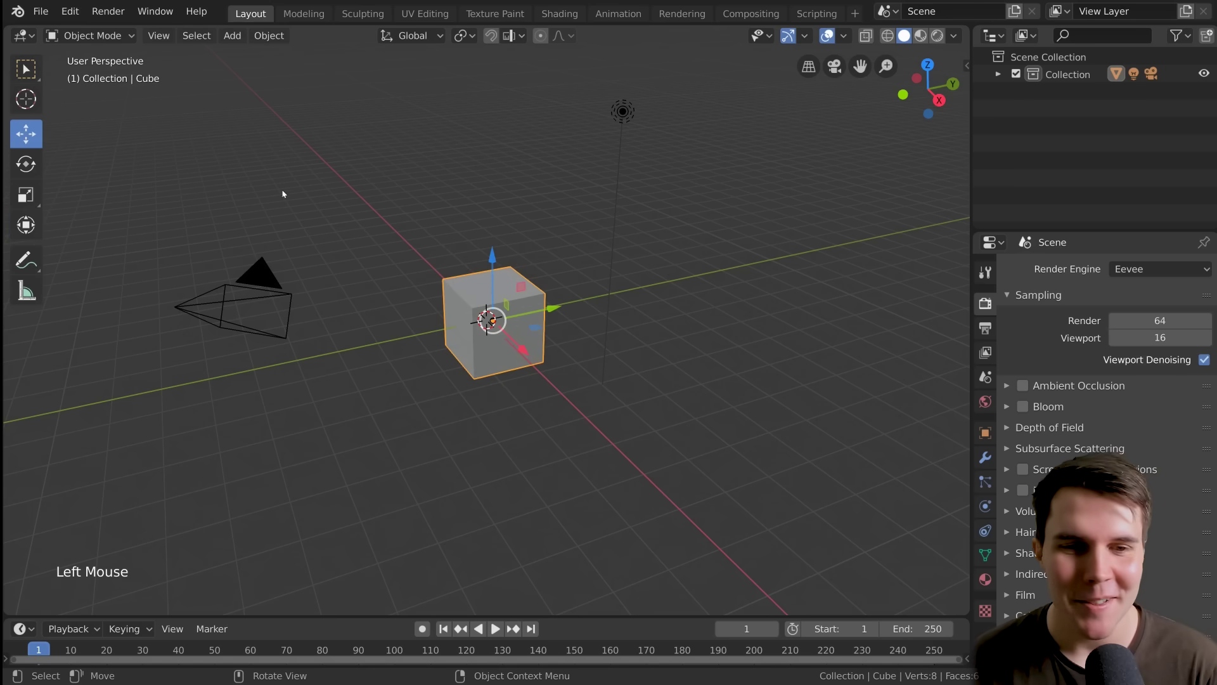
left_click(32, 74)
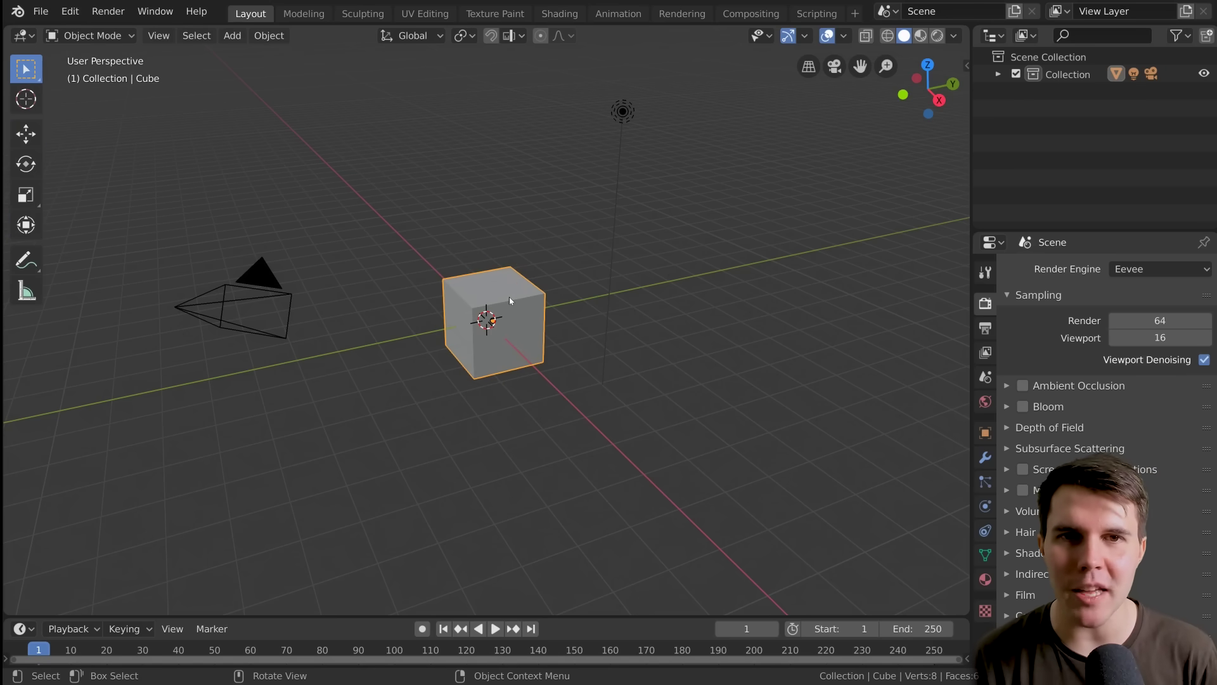
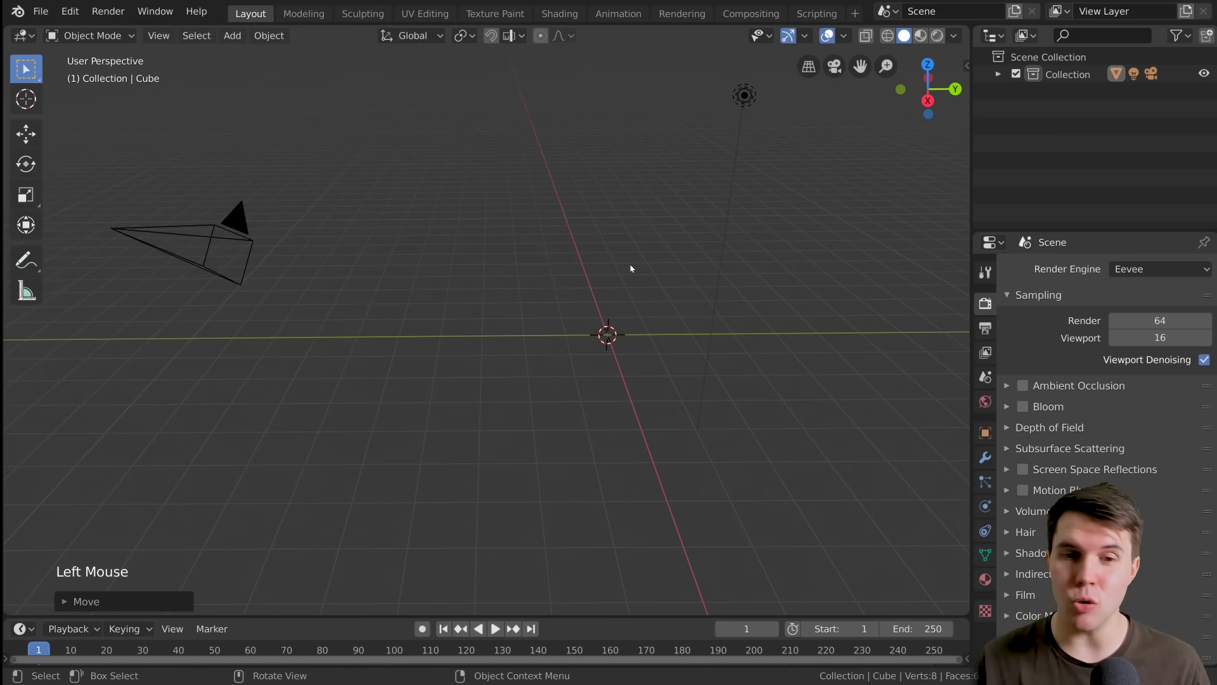
Step: Orbit the viewport to a new angle around the camera and light
middle_click(528, 297)
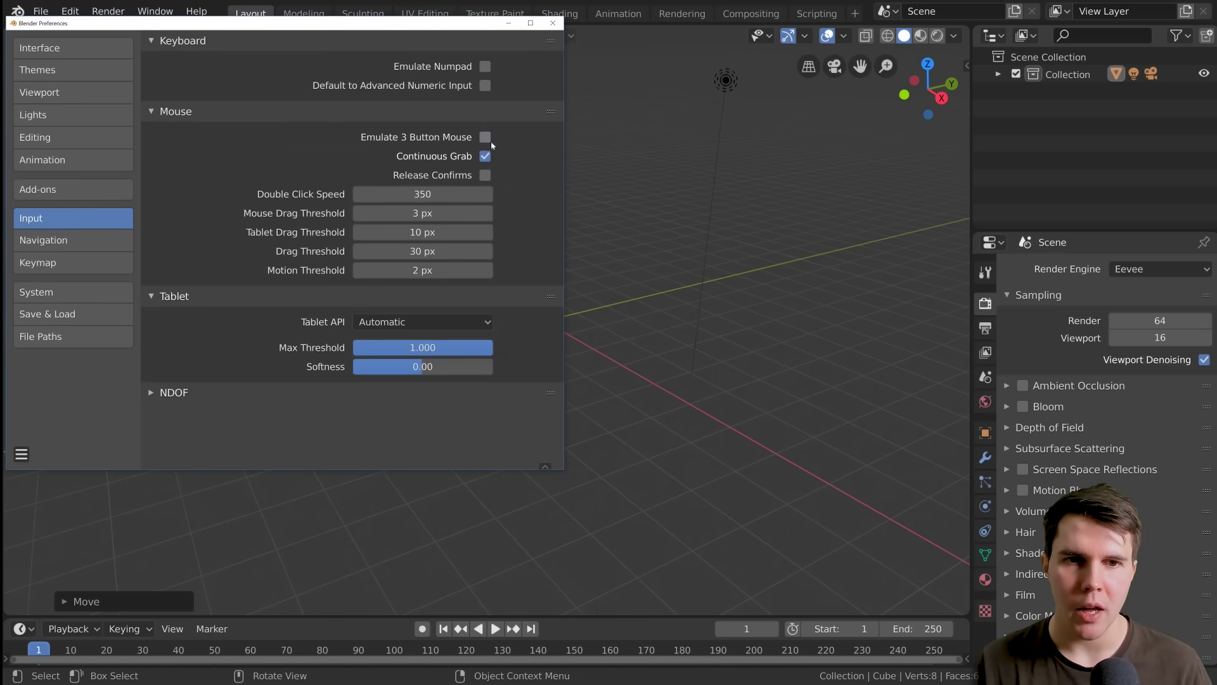
Step: Close the Preferences window and orbit and zoom the viewport until the cube is back in view
left_click(817, 2)
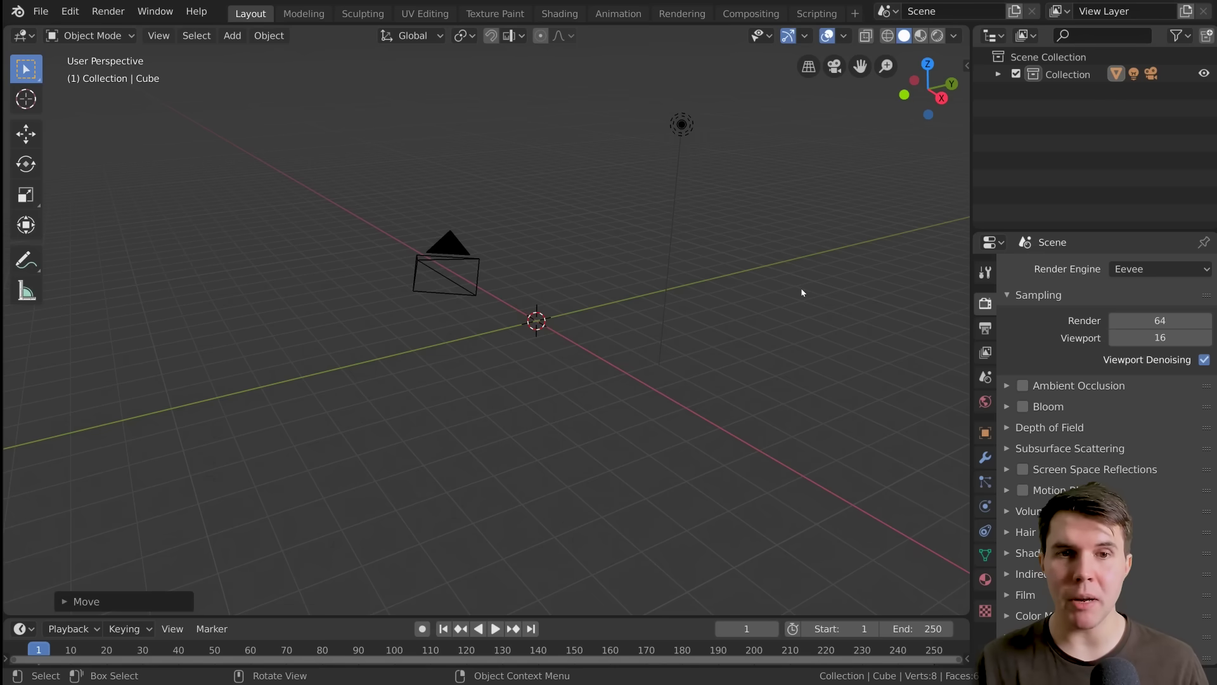
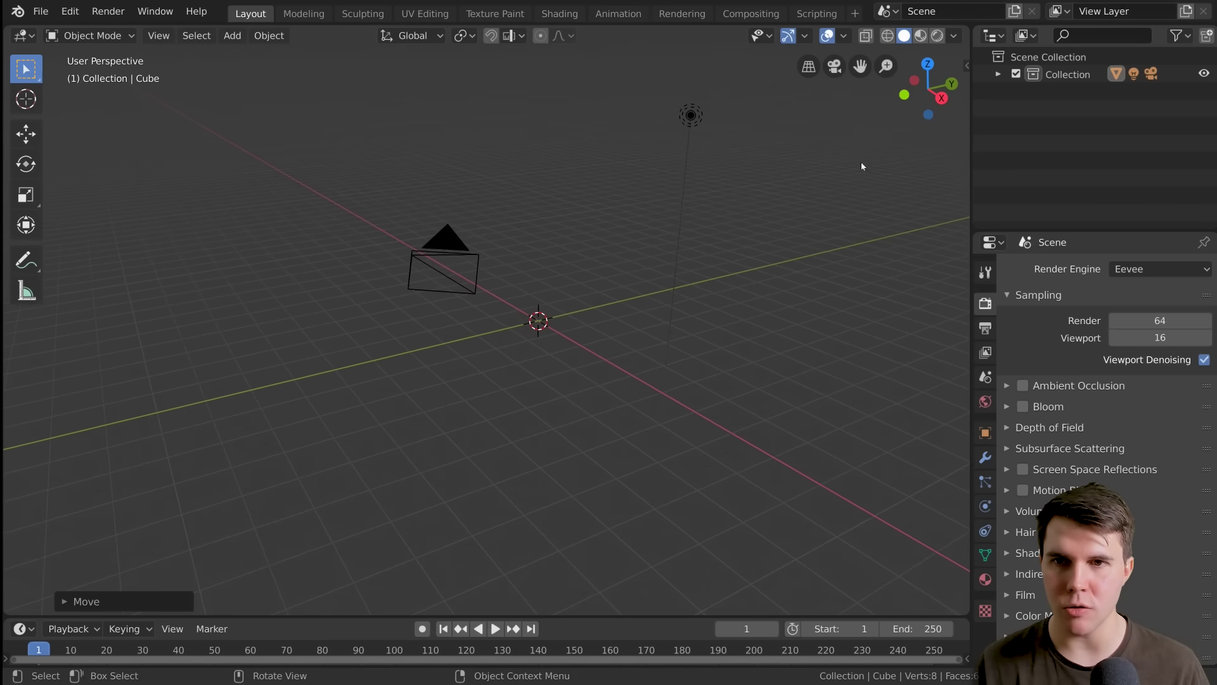
scroll("down", 3)
scroll("up", 3)
middle_click(626, 320)
middle_click(787, 234)
middle_click(799, 246)
middle_click(561, 305)
middle_click(705, 332)
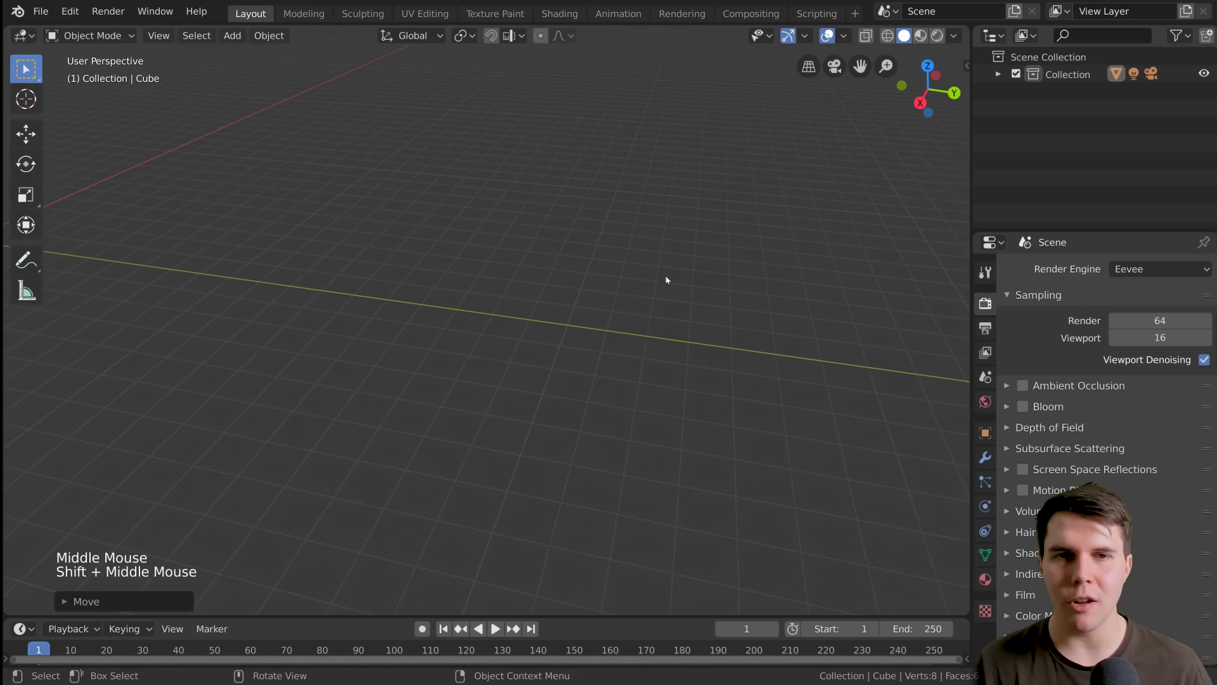
scroll("down", 3)
middle_click(587, 325)
middle_click(700, 323)
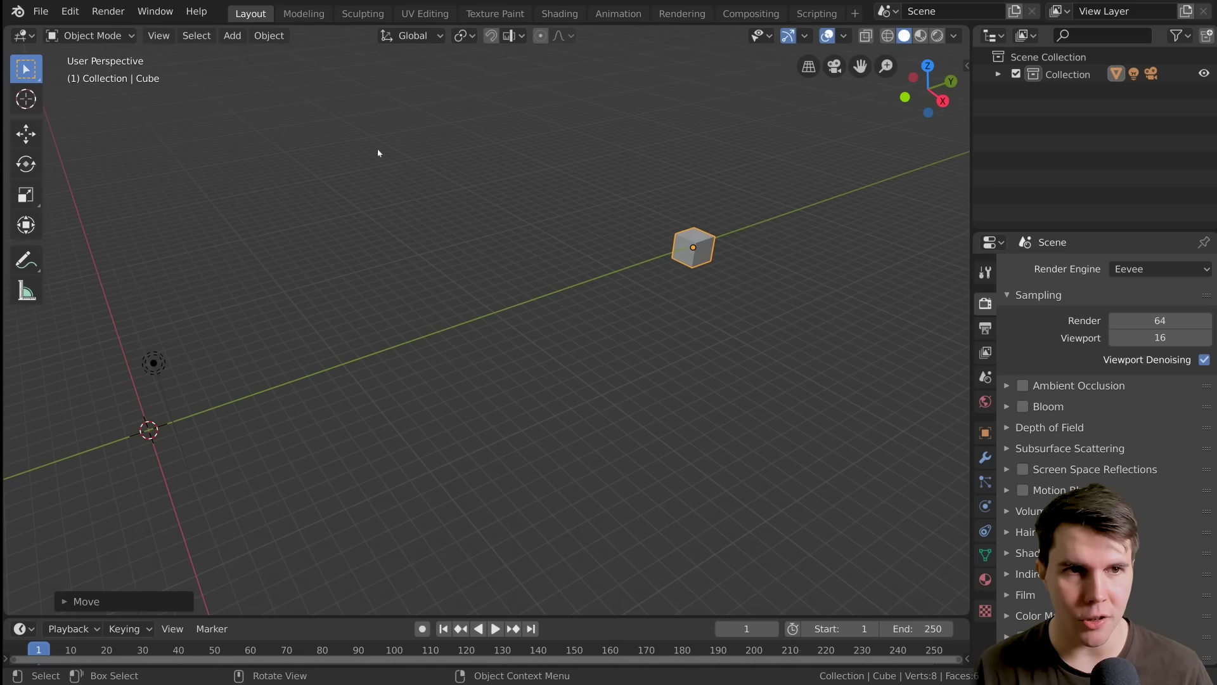
Step: Duplicate the cube and place the copy far out along the X axis
left_click(268, 36)
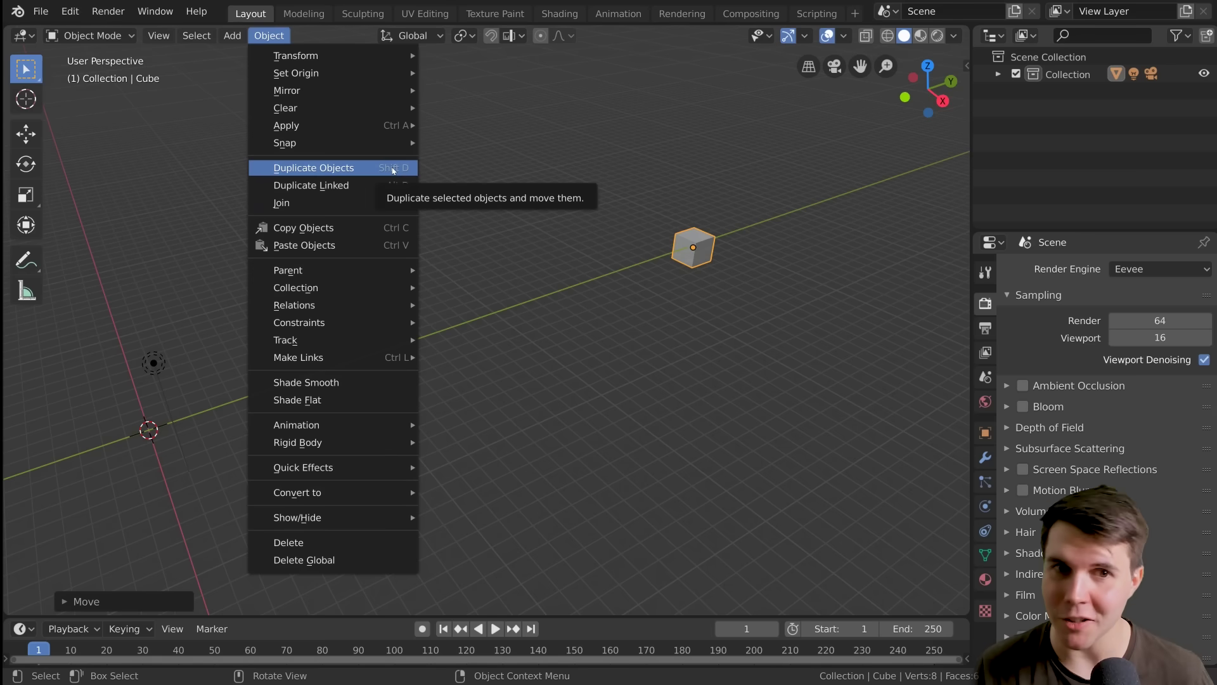
key("shift+d")
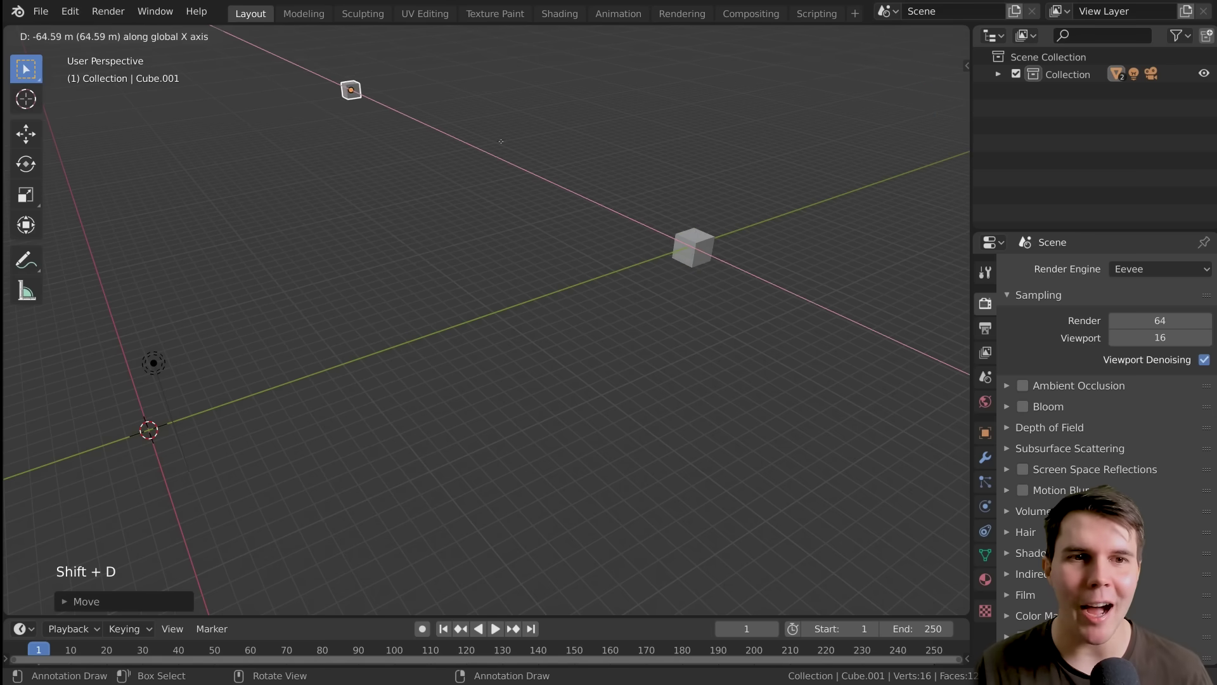
left_click(700, 250)
Step: Zoom and orbit in to frame the original cube closer
scroll("up", 3)
middle_click(704, 250)
scroll("up", 3)
middle_click(572, 237)
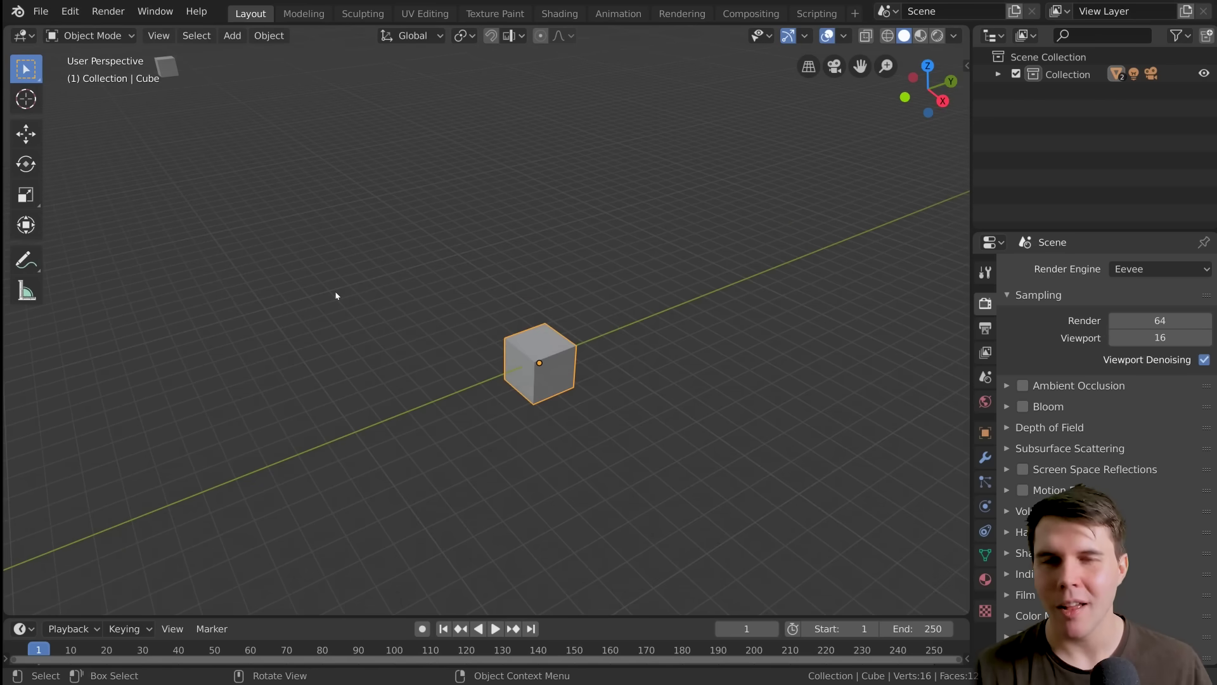
left_click(162, 68)
middle_click(239, 135)
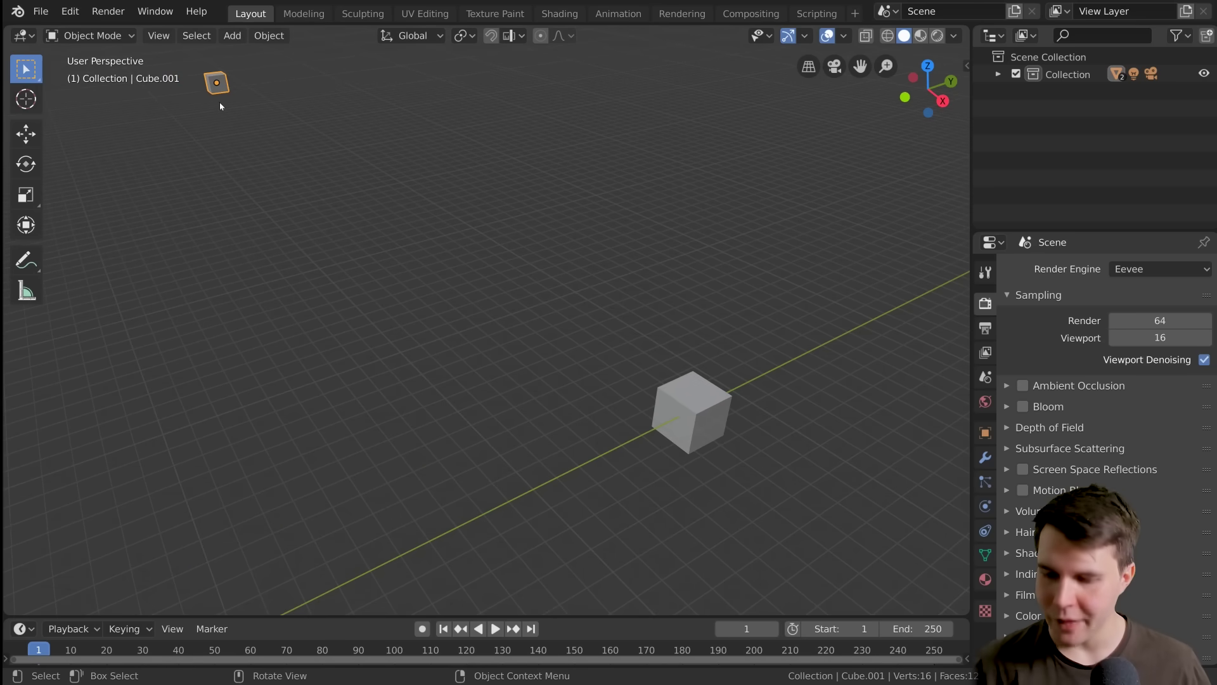
key("KP_Decimal")
scroll("down", 3)
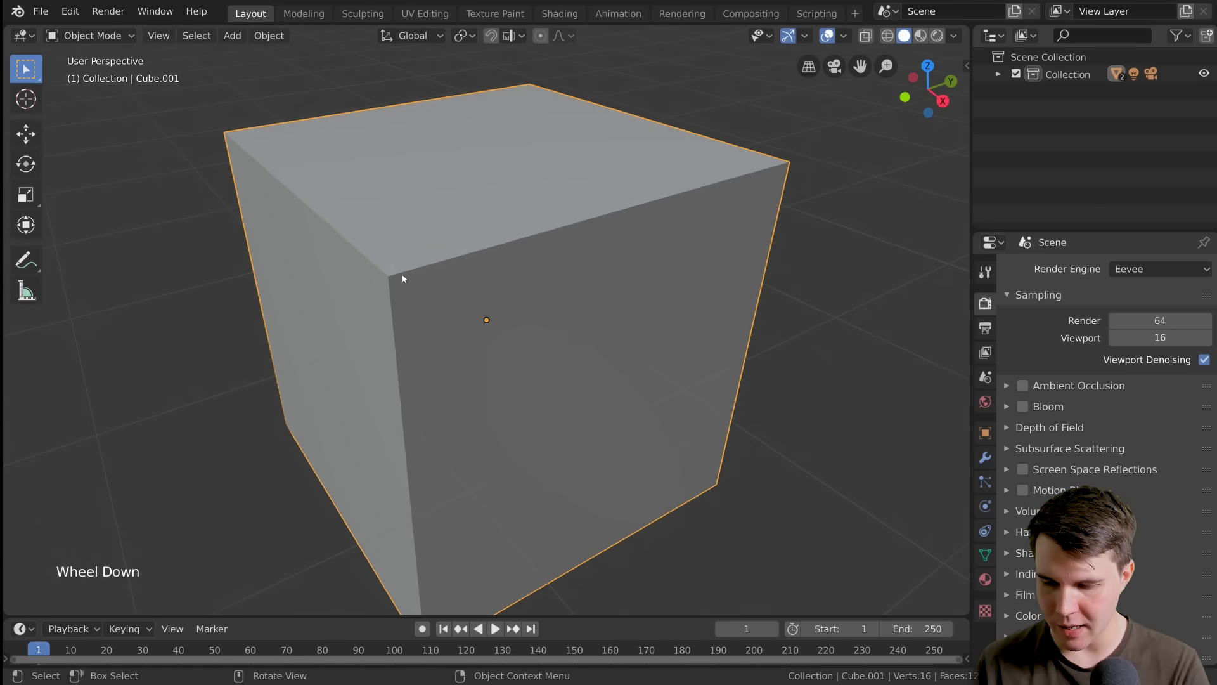
middle_click(417, 282)
scroll("down", 3)
middle_click(654, 286)
scroll("down", 3)
middle_click(663, 264)
left_click(654, 158)
key("KP_Decimal")
middle_click(653, 178)
scroll("down", 3)
middle_click(497, 258)
scroll("down", 3)
left_click(272, 177)
key("KP_Decimal")
scroll("down", 3)
middle_click(526, 260)
scroll("down", 3)
middle_click(371, 277)
middle_click(516, 319)
middle_click(551, 319)
middle_click(667, 318)
middle_click(703, 311)
middle_click(721, 290)
middle_click(771, 292)
scroll("down", 3)
middle_click(666, 341)
middle_click(797, 356)
middle_click(653, 348)
middle_click(718, 360)
middle_click(852, 390)
middle_click(760, 337)
middle_click(734, 324)
scroll("up", 3)
left_click(586, 241)
key("KP_Decimal")
scroll("down", 3)
middle_click(542, 282)
scroll("down", 3)
scroll("down", 3)
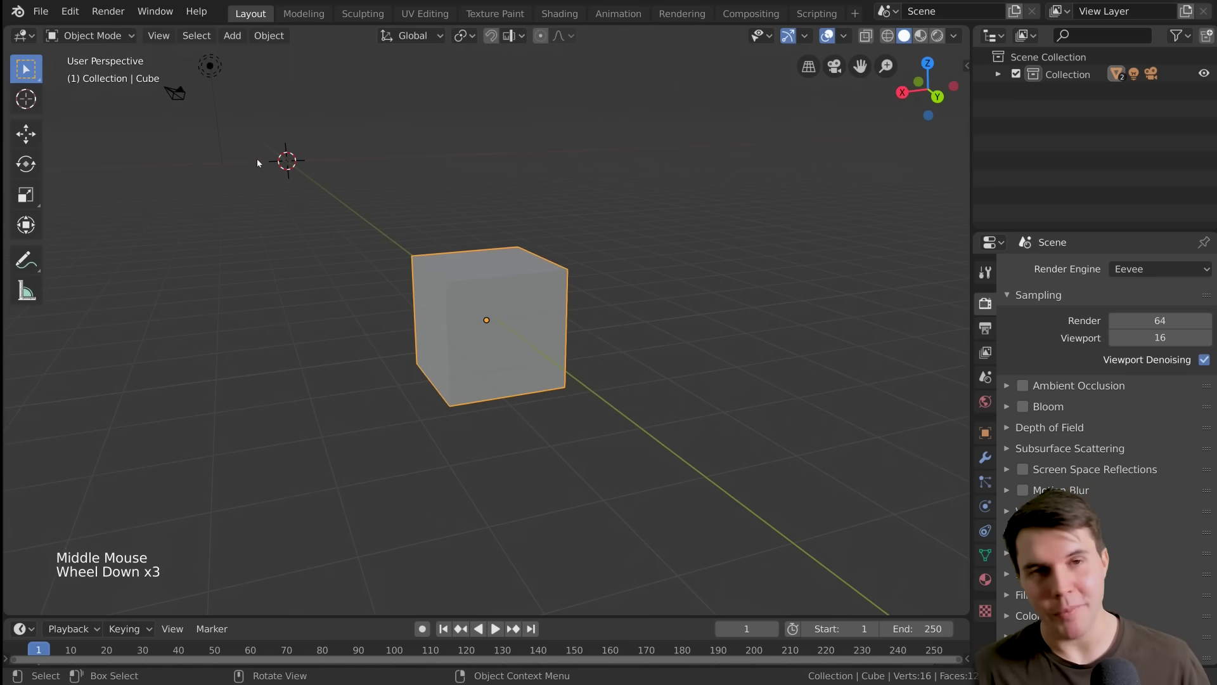
Step: Select the scene's light and navigate the view toward the cubes
left_click(212, 79)
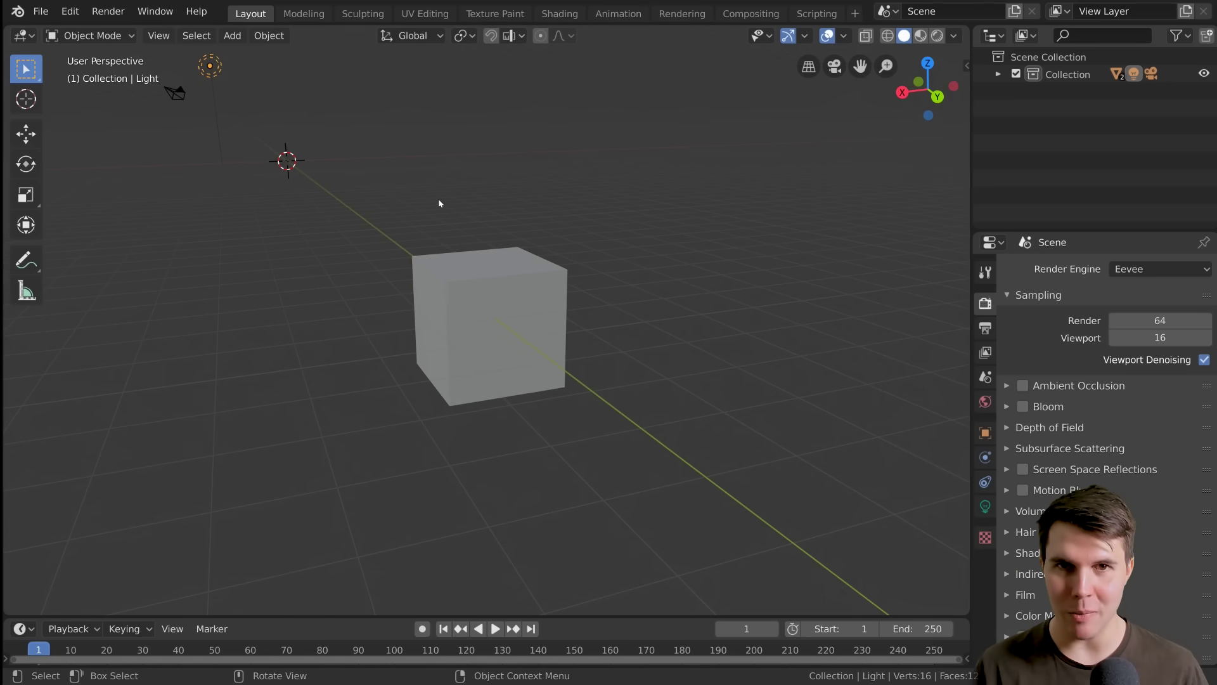
middle_click(436, 203)
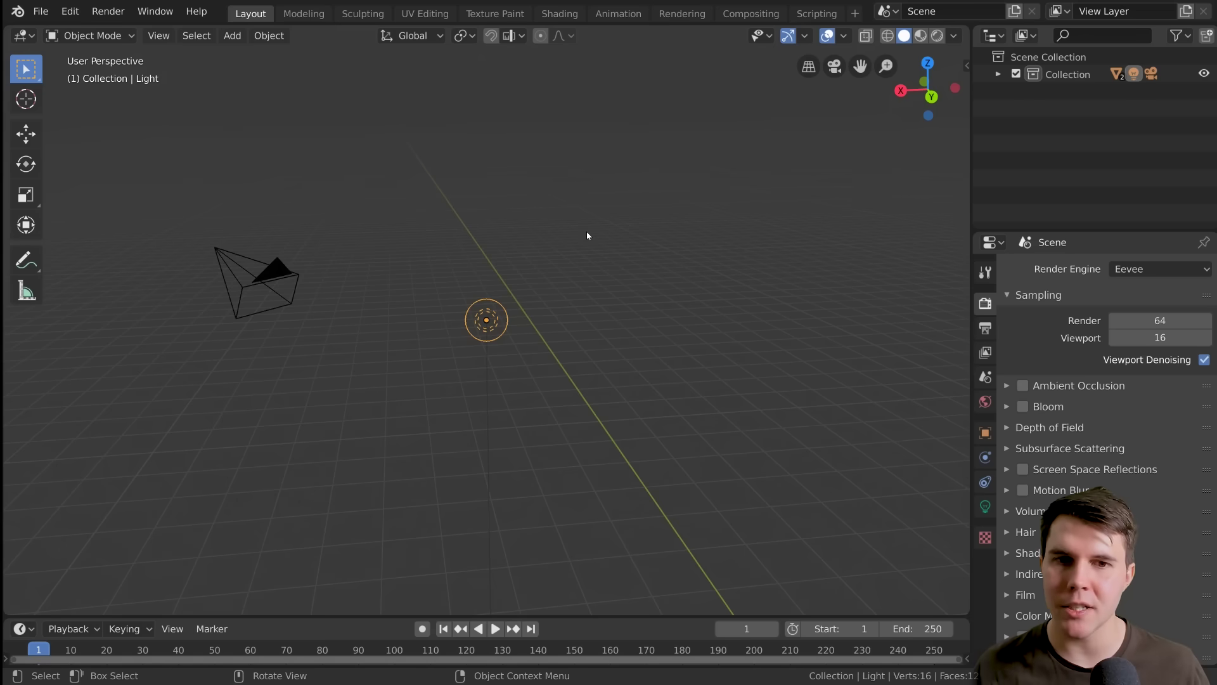
scroll("down", 3)
middle_click(556, 300)
scroll("down", 3)
middle_click(668, 366)
Step: Select and delete the duplicate cube with X, leaving the original cube selected
left_click(556, 185)
key("KP_Decimal")
scroll("down", 3)
middle_click(536, 341)
middle_click(758, 336)
middle_click(734, 309)
key("x")
left_click(898, 116)
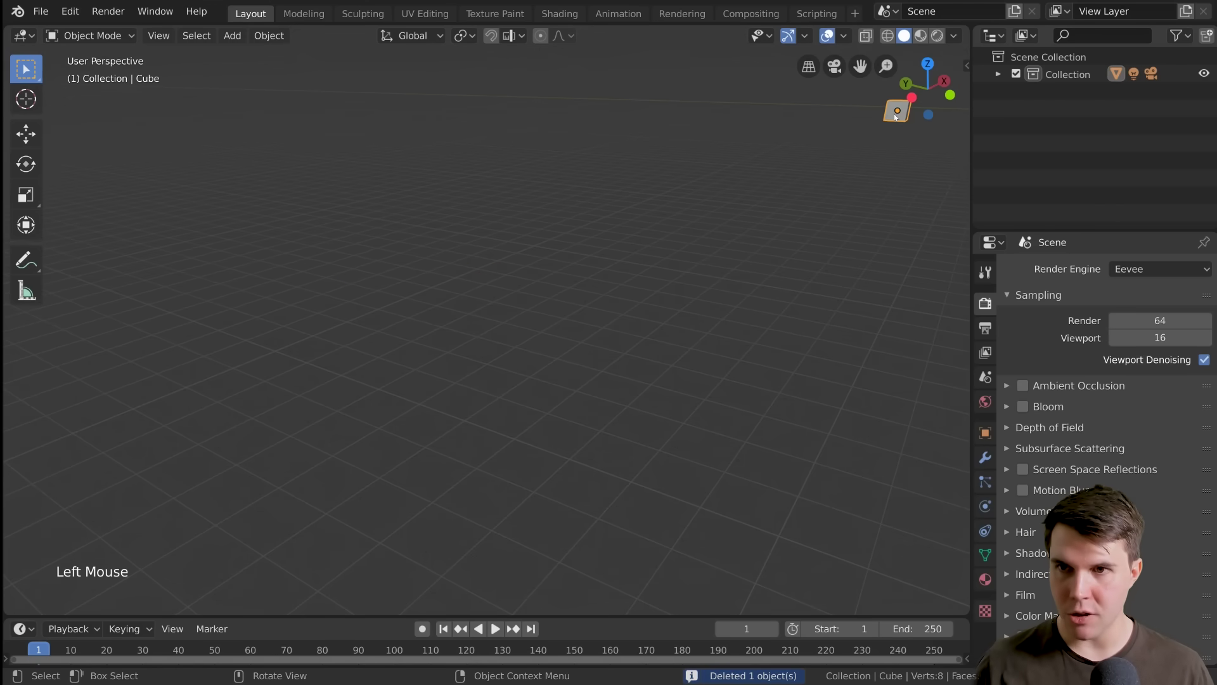
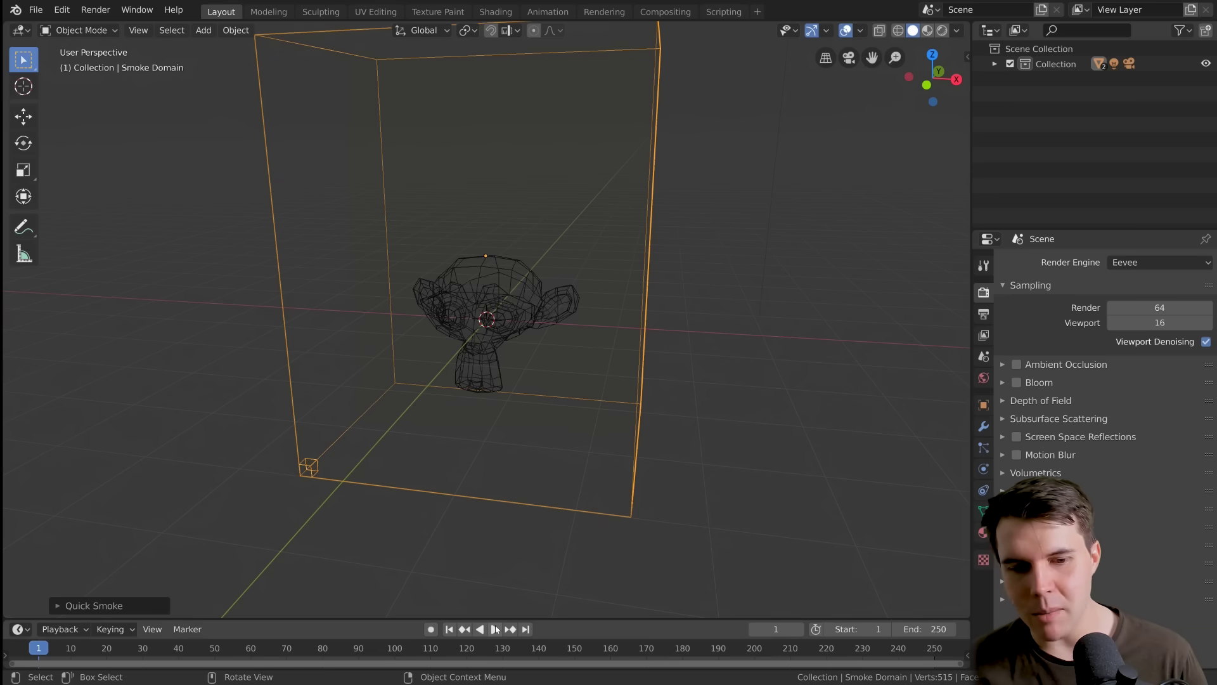
Step: Play the simulation so smoke rises from Suzanne through the domain
left_click(500, 631)
scroll("down", 3)
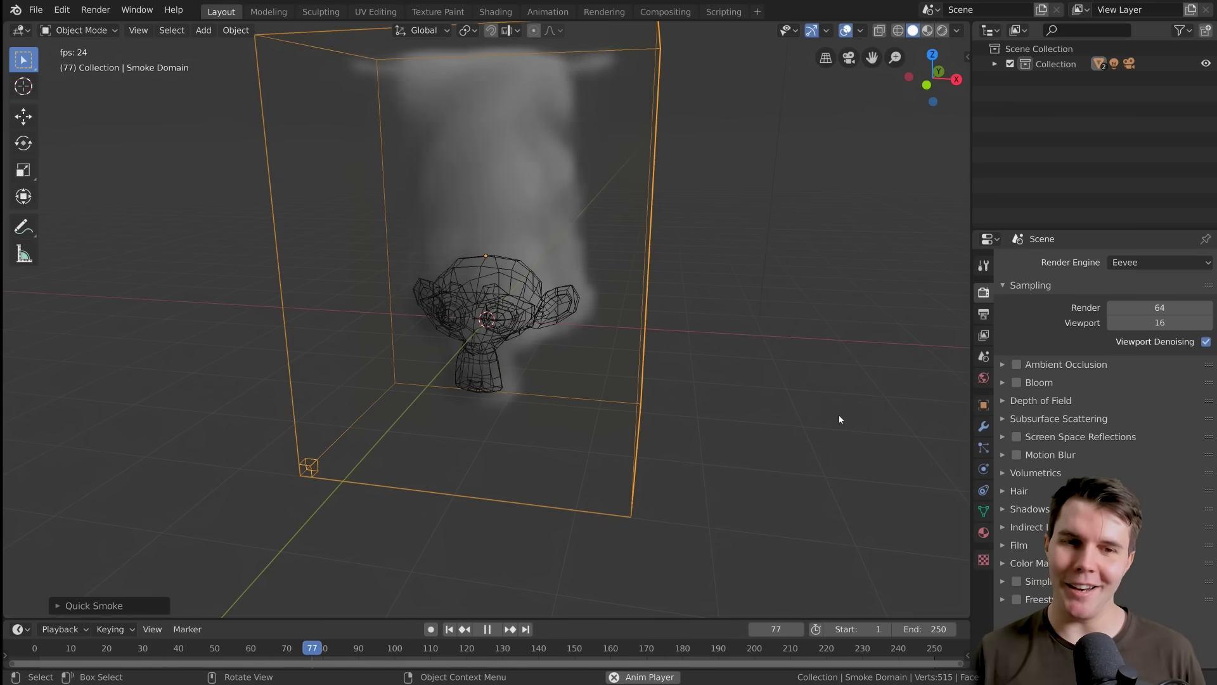
scroll("up", 3)
middle_click(694, 465)
Step: Select Suzanne and bring up her Physics properties down to the smoke flow settings
left_click(557, 305)
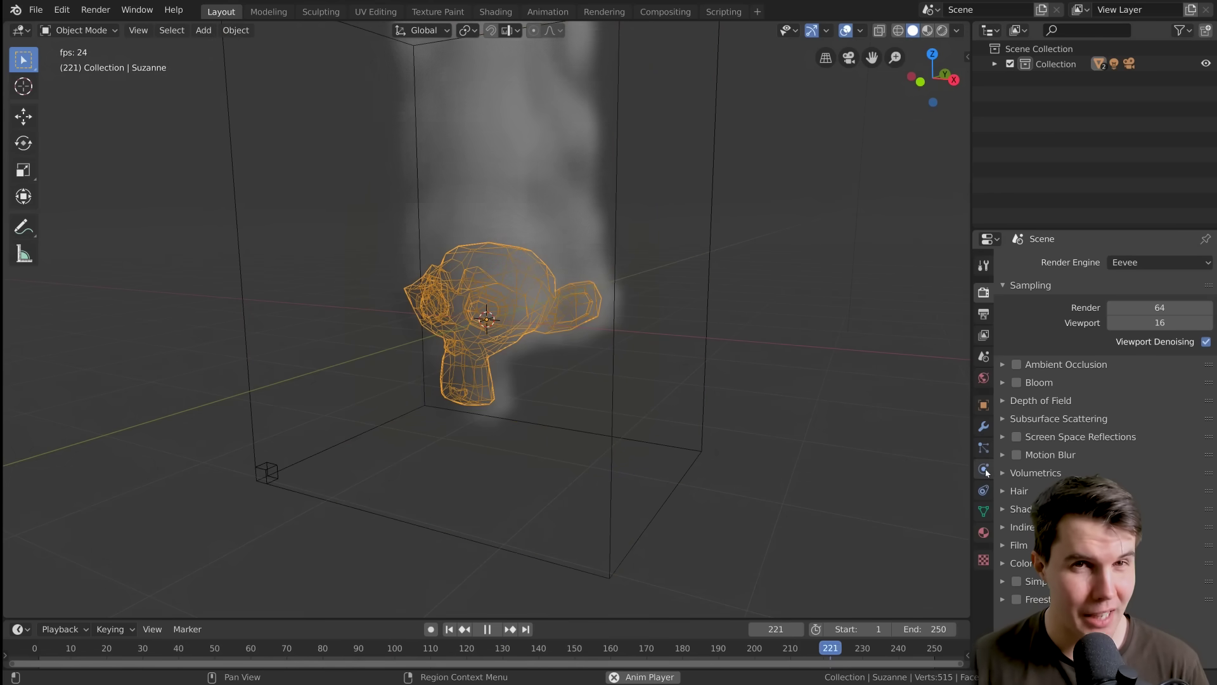
left_click(990, 471)
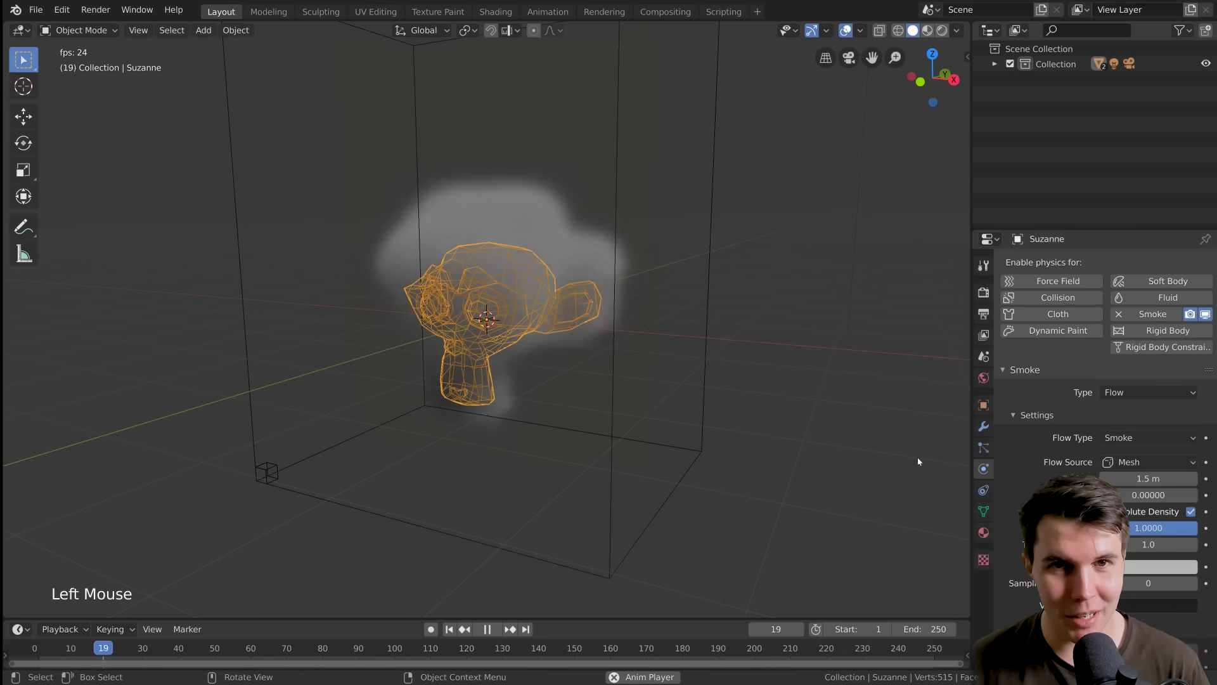
scroll("down", 3)
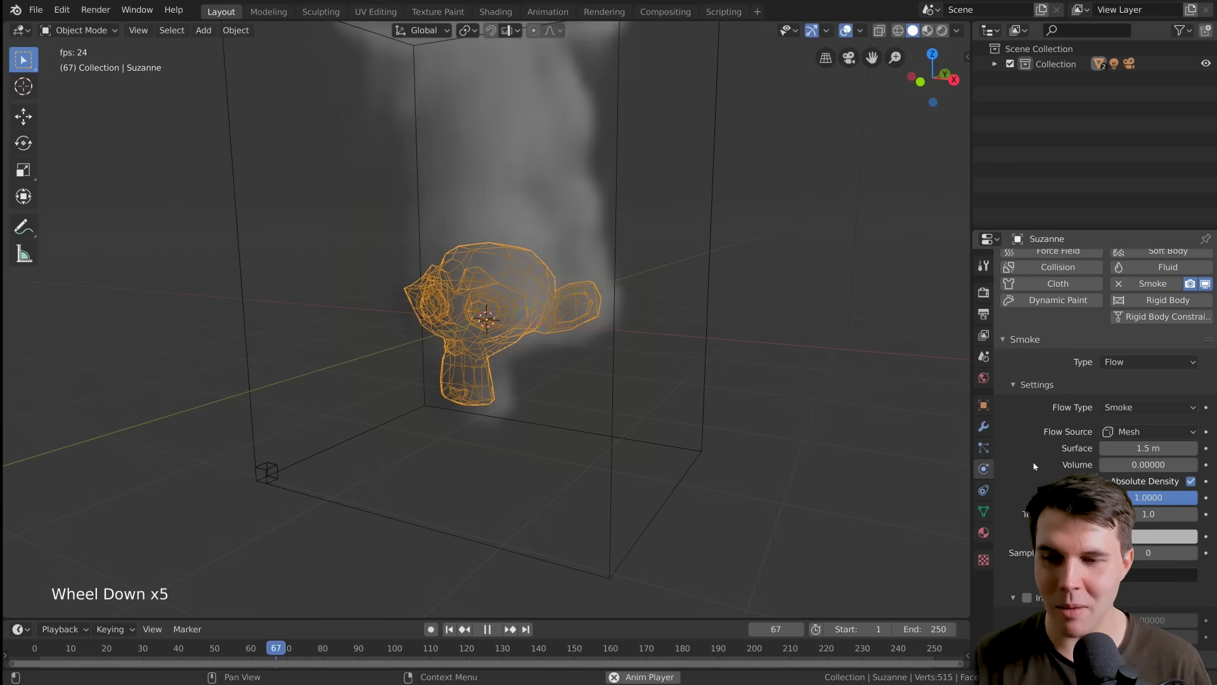
scroll("down", 3)
Step: Set Suzanne's Flow Type to Fire + Smoke and orbit around the domain as the flames rise
left_click(1138, 408)
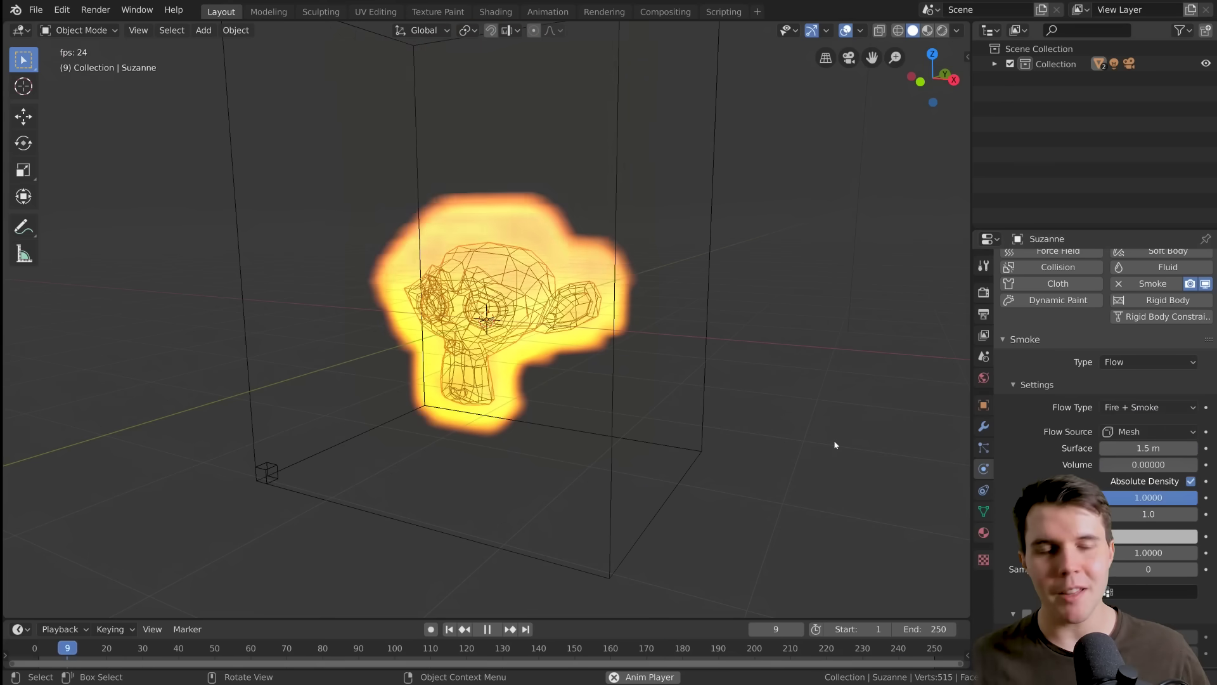
scroll("down", 3)
middle_click(766, 455)
scroll("up", 3)
middle_click(787, 455)
middle_click(815, 454)
scroll("up", 3)
middle_click(741, 451)
scroll("down", 3)
middle_click(777, 450)
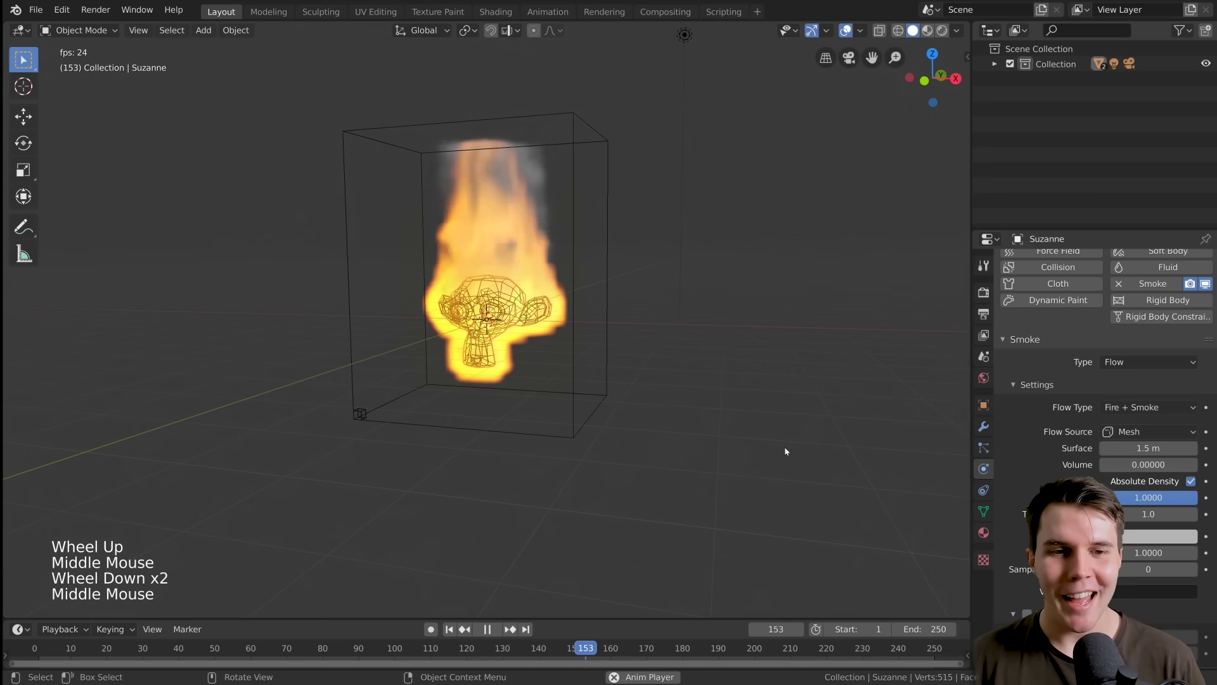